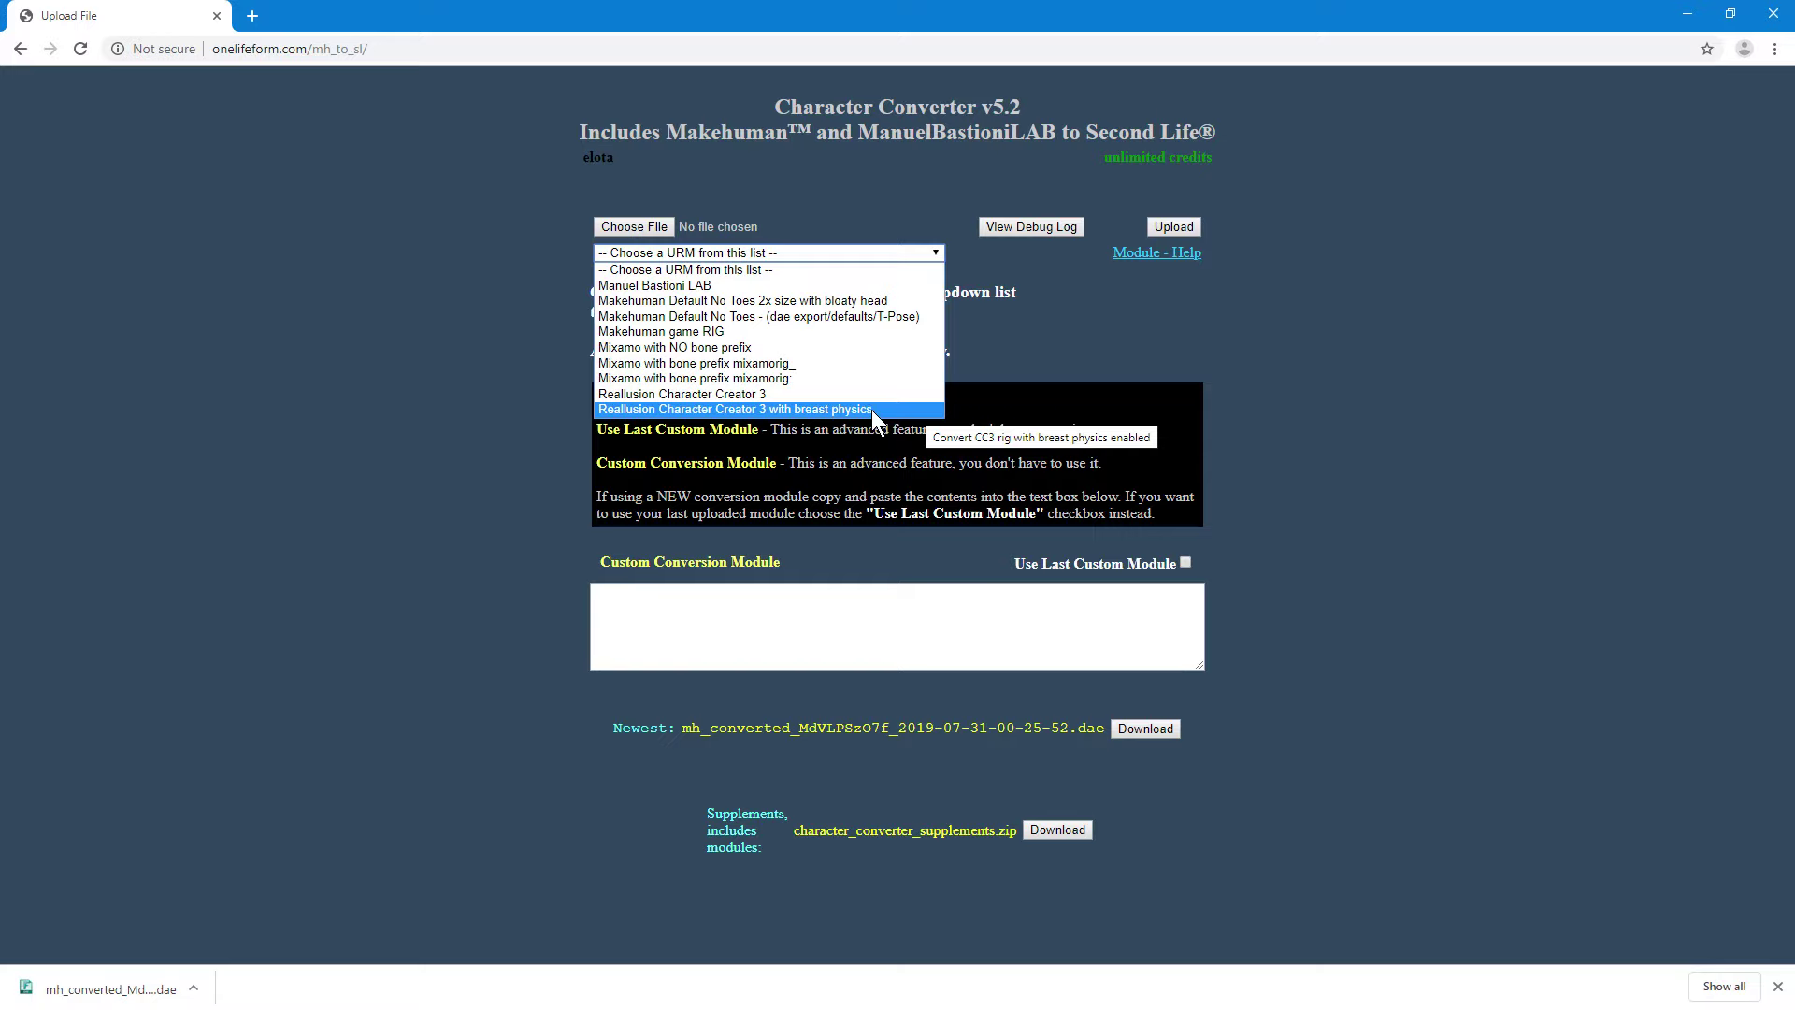
Step: Choose the FBX character model file and upload it for conversion with the breast-physics rig
left_click(877, 414)
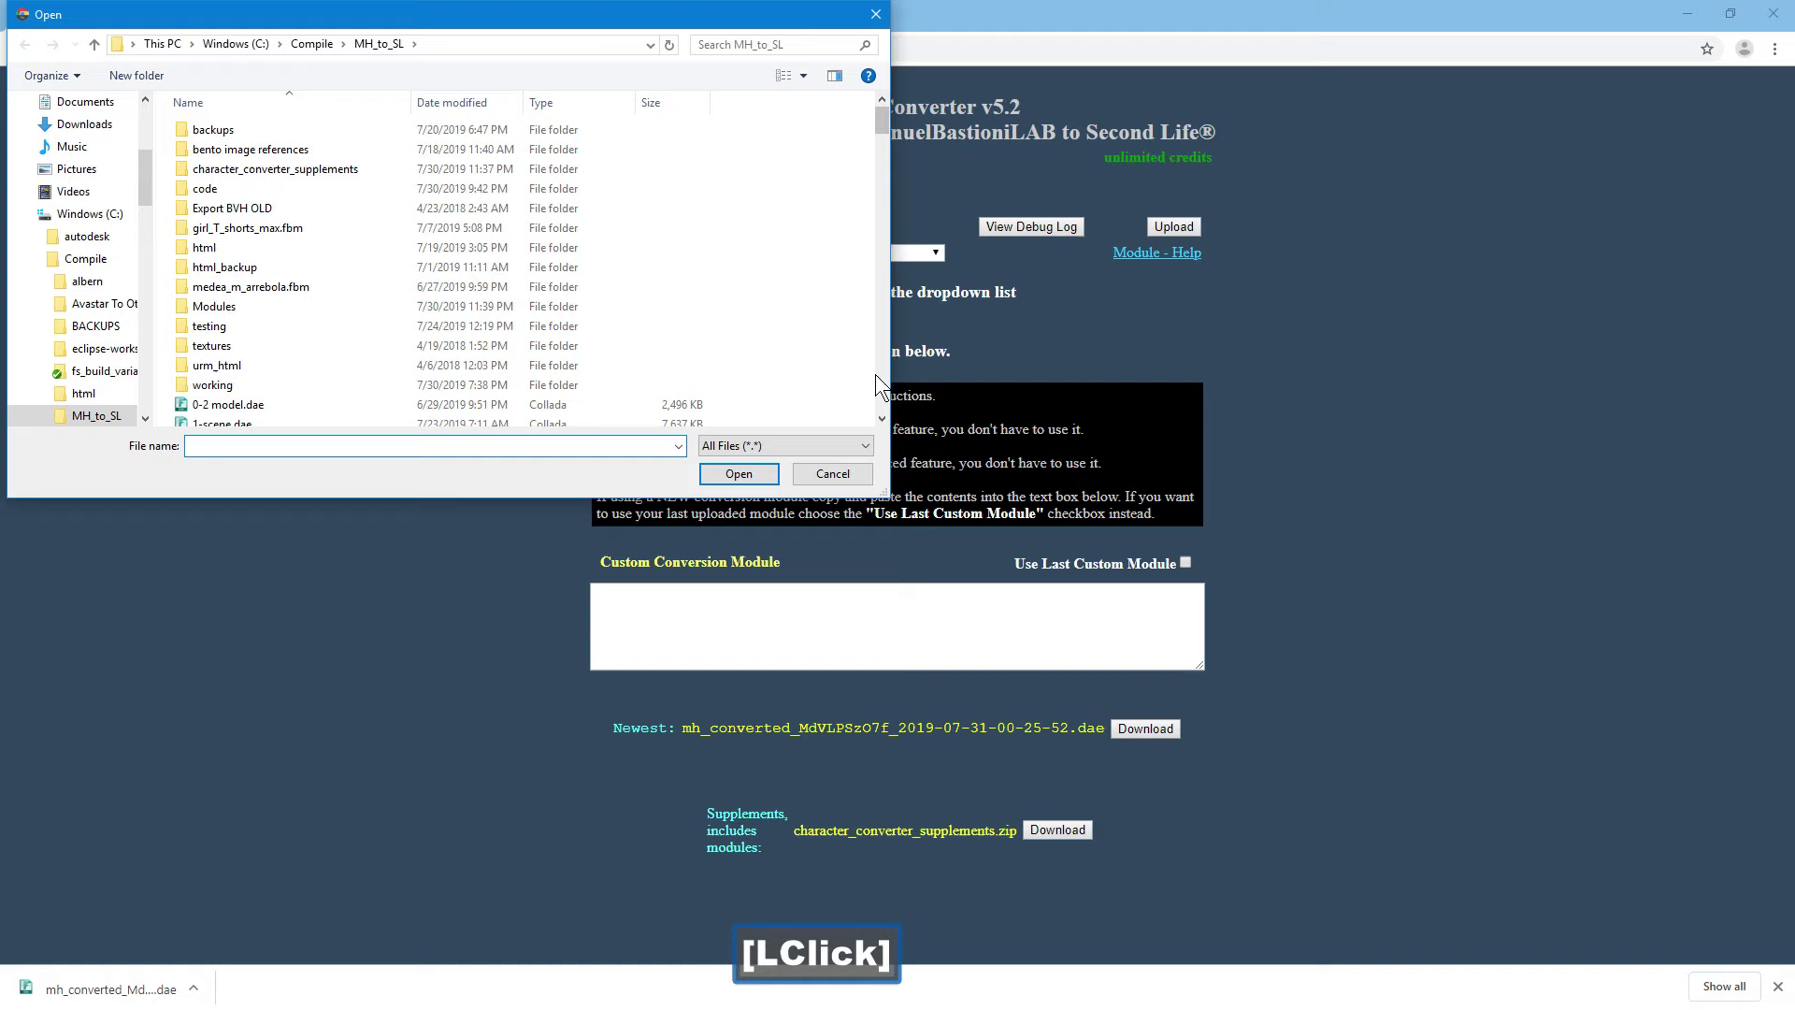
double_click(885, 378)
left_click(884, 378)
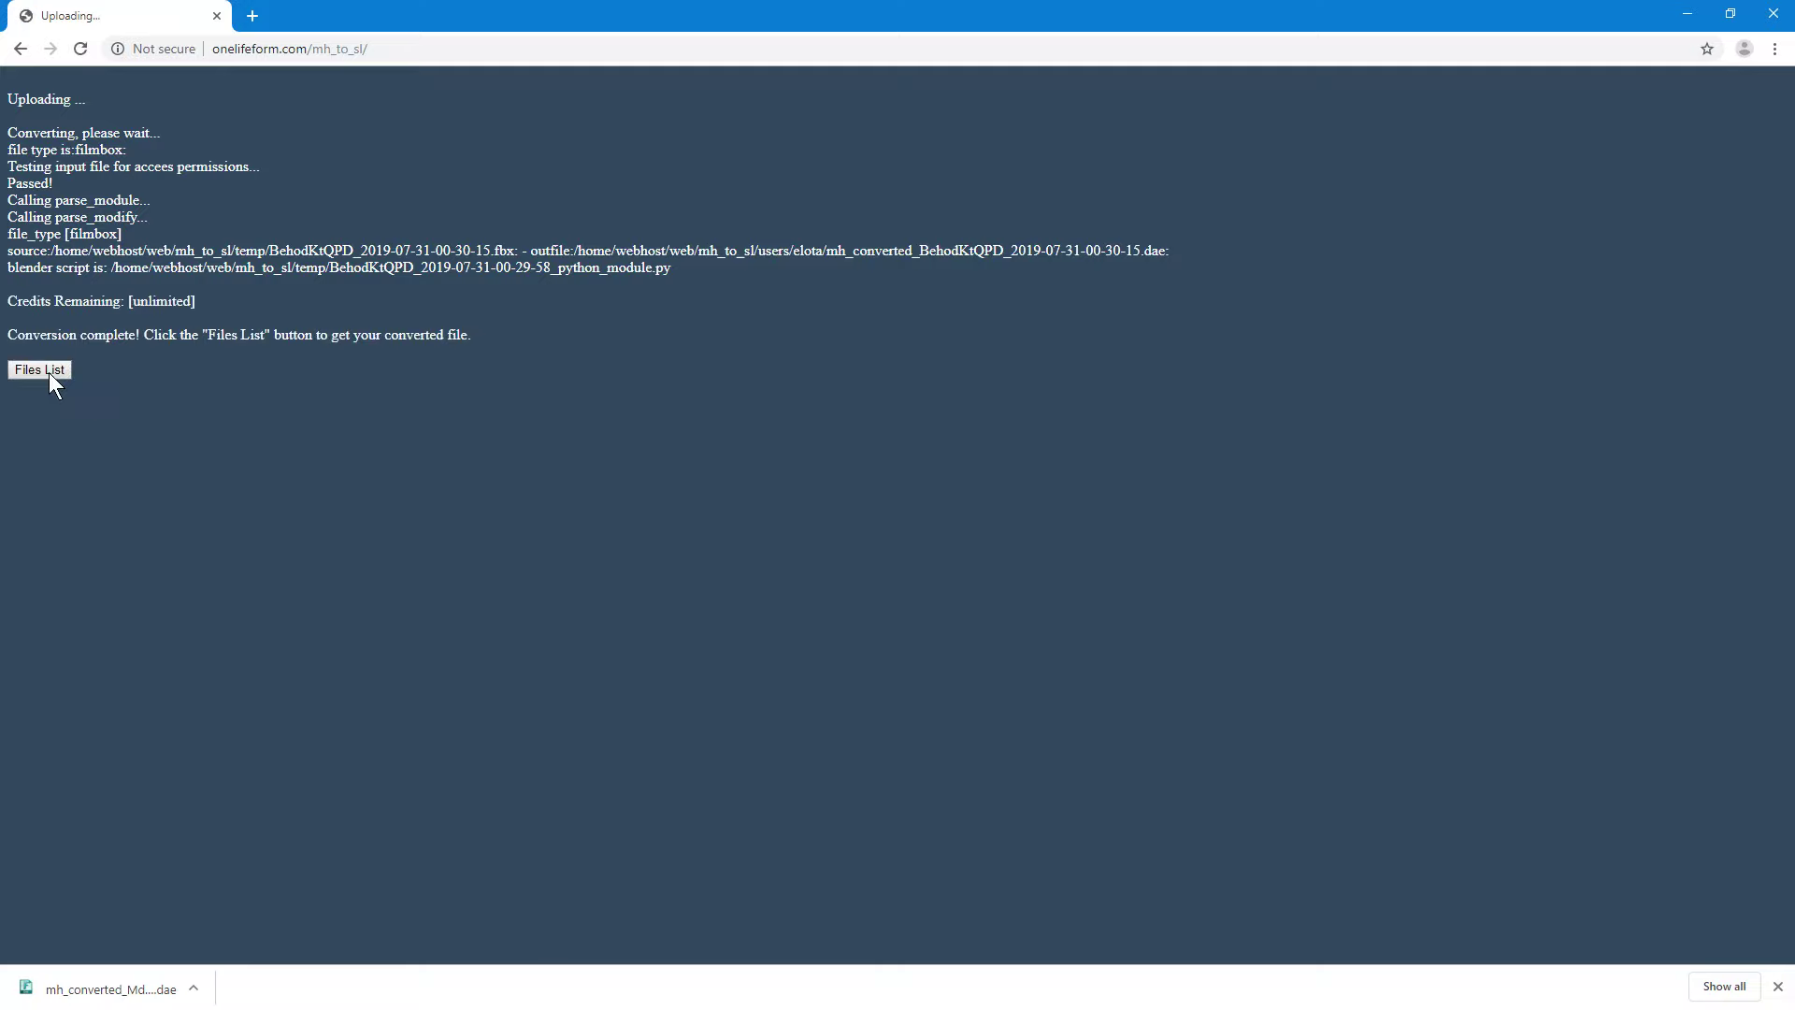
Step: Go to the Files List after conversion so the new .dae appears as the newest file
left_click(52, 377)
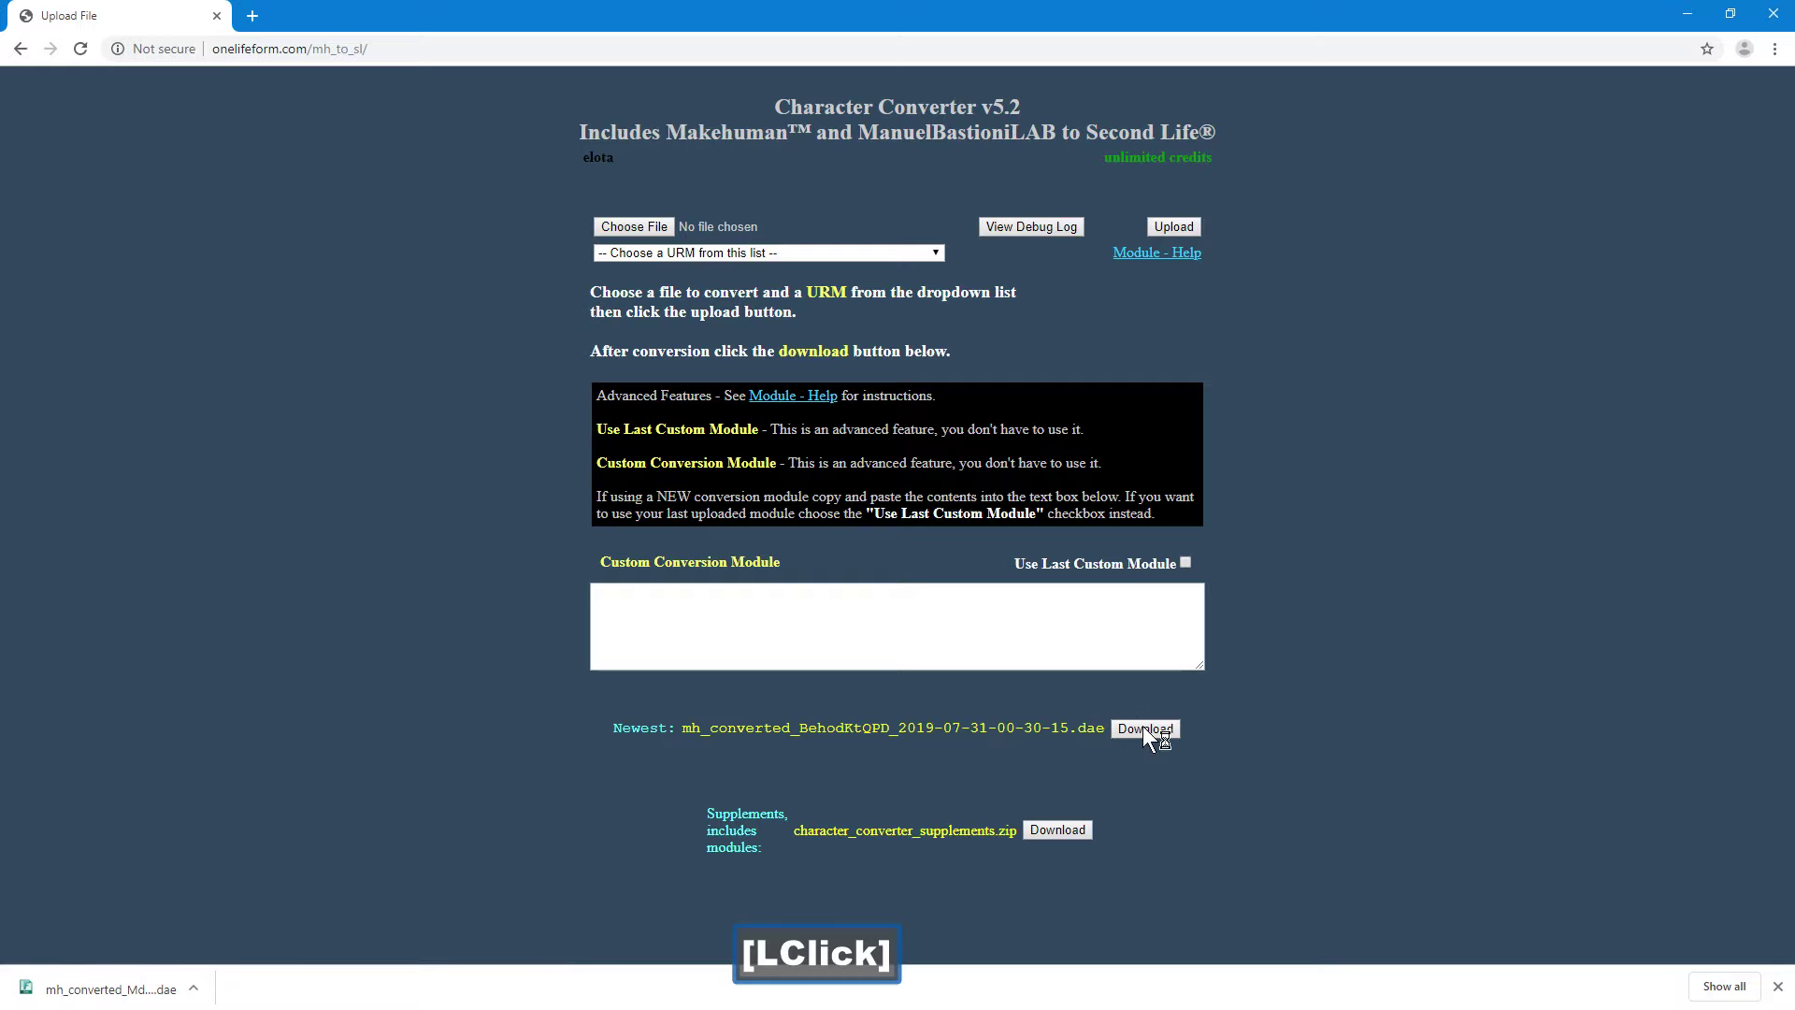
Step: Save the newest converted .dae via 'Save link as' into the MH_to_SL folder
right_click(358, 413)
left_click(368, 470)
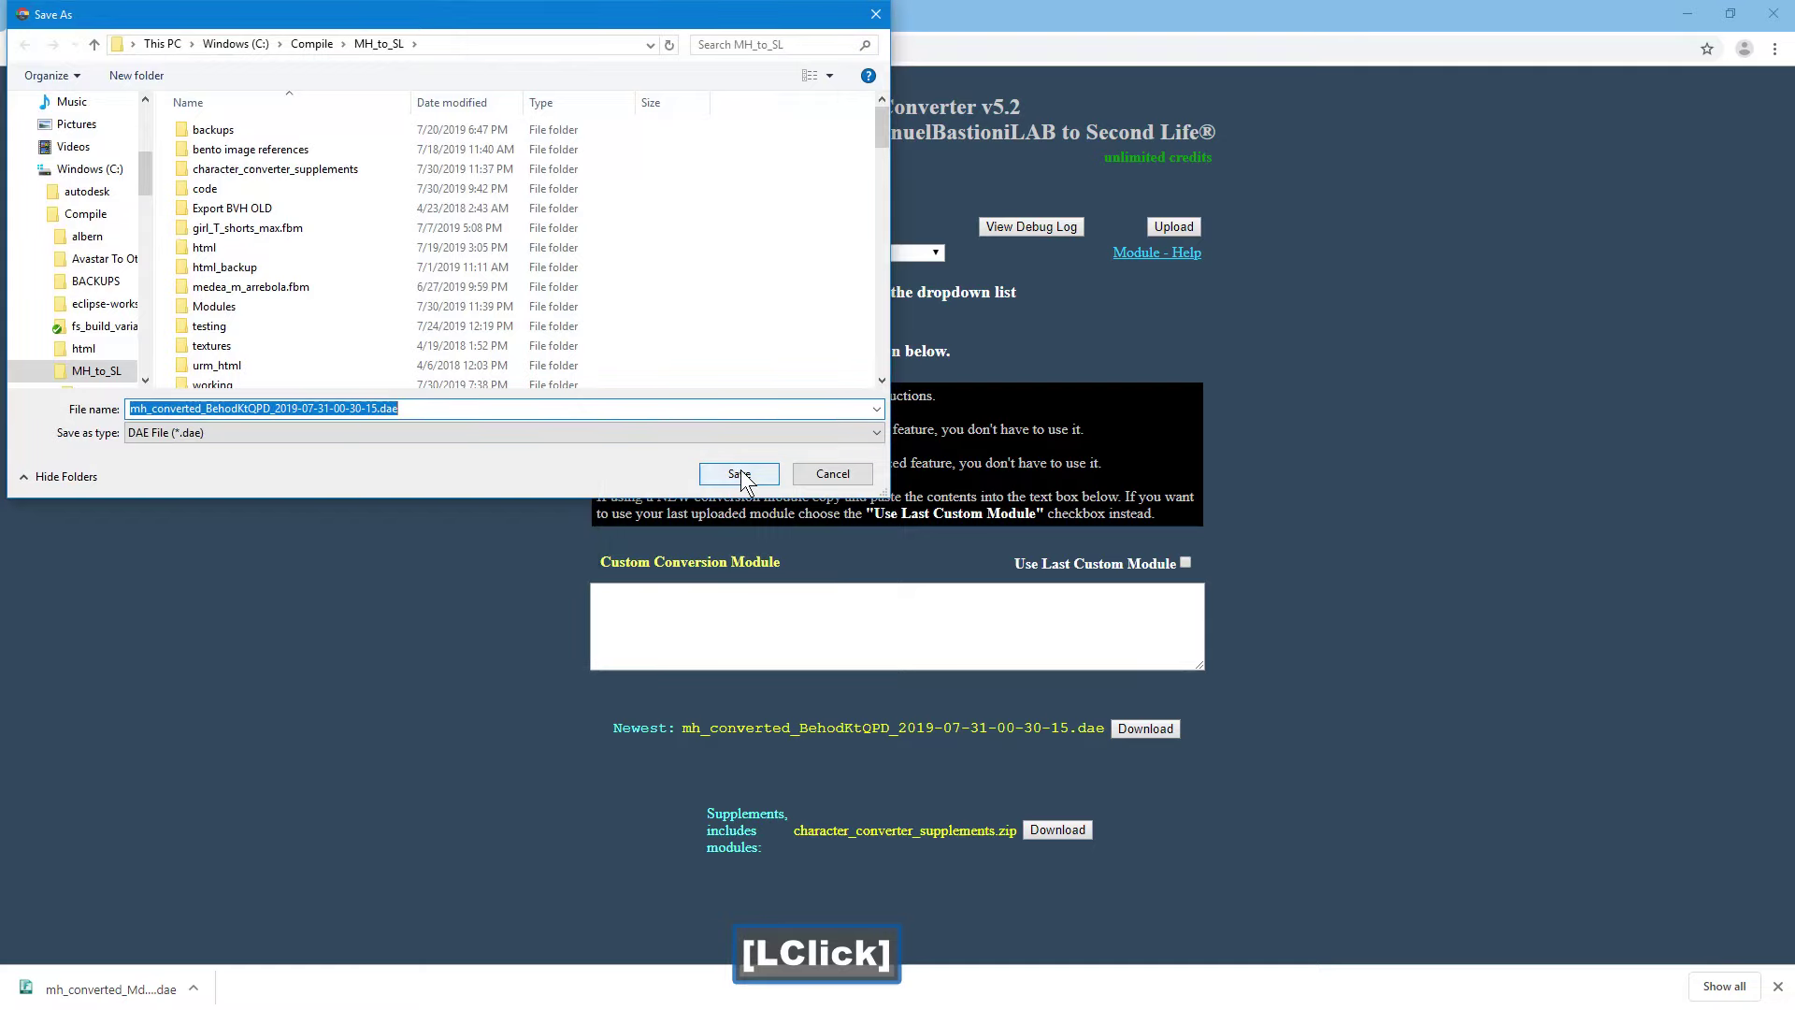
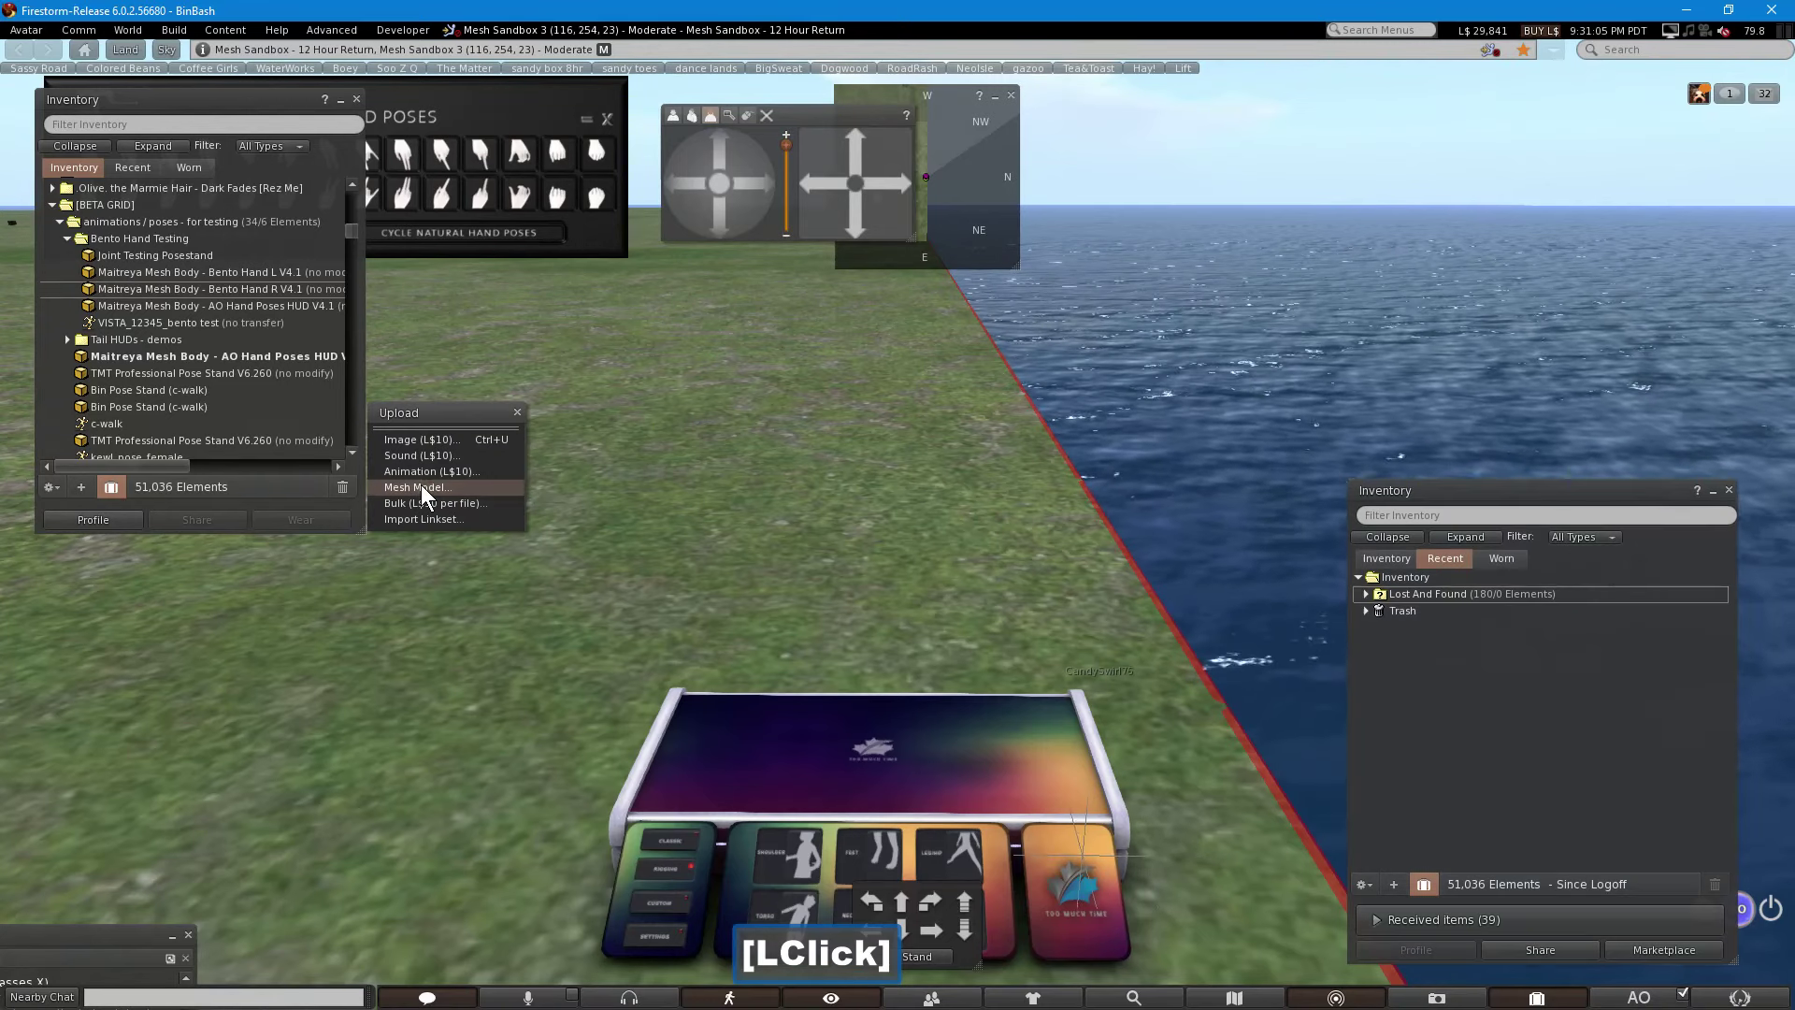
Step: Start a Mesh Model upload and pick the mh_converted .dae file from MH_to_SL
right_click(397, 587)
left_click(406, 660)
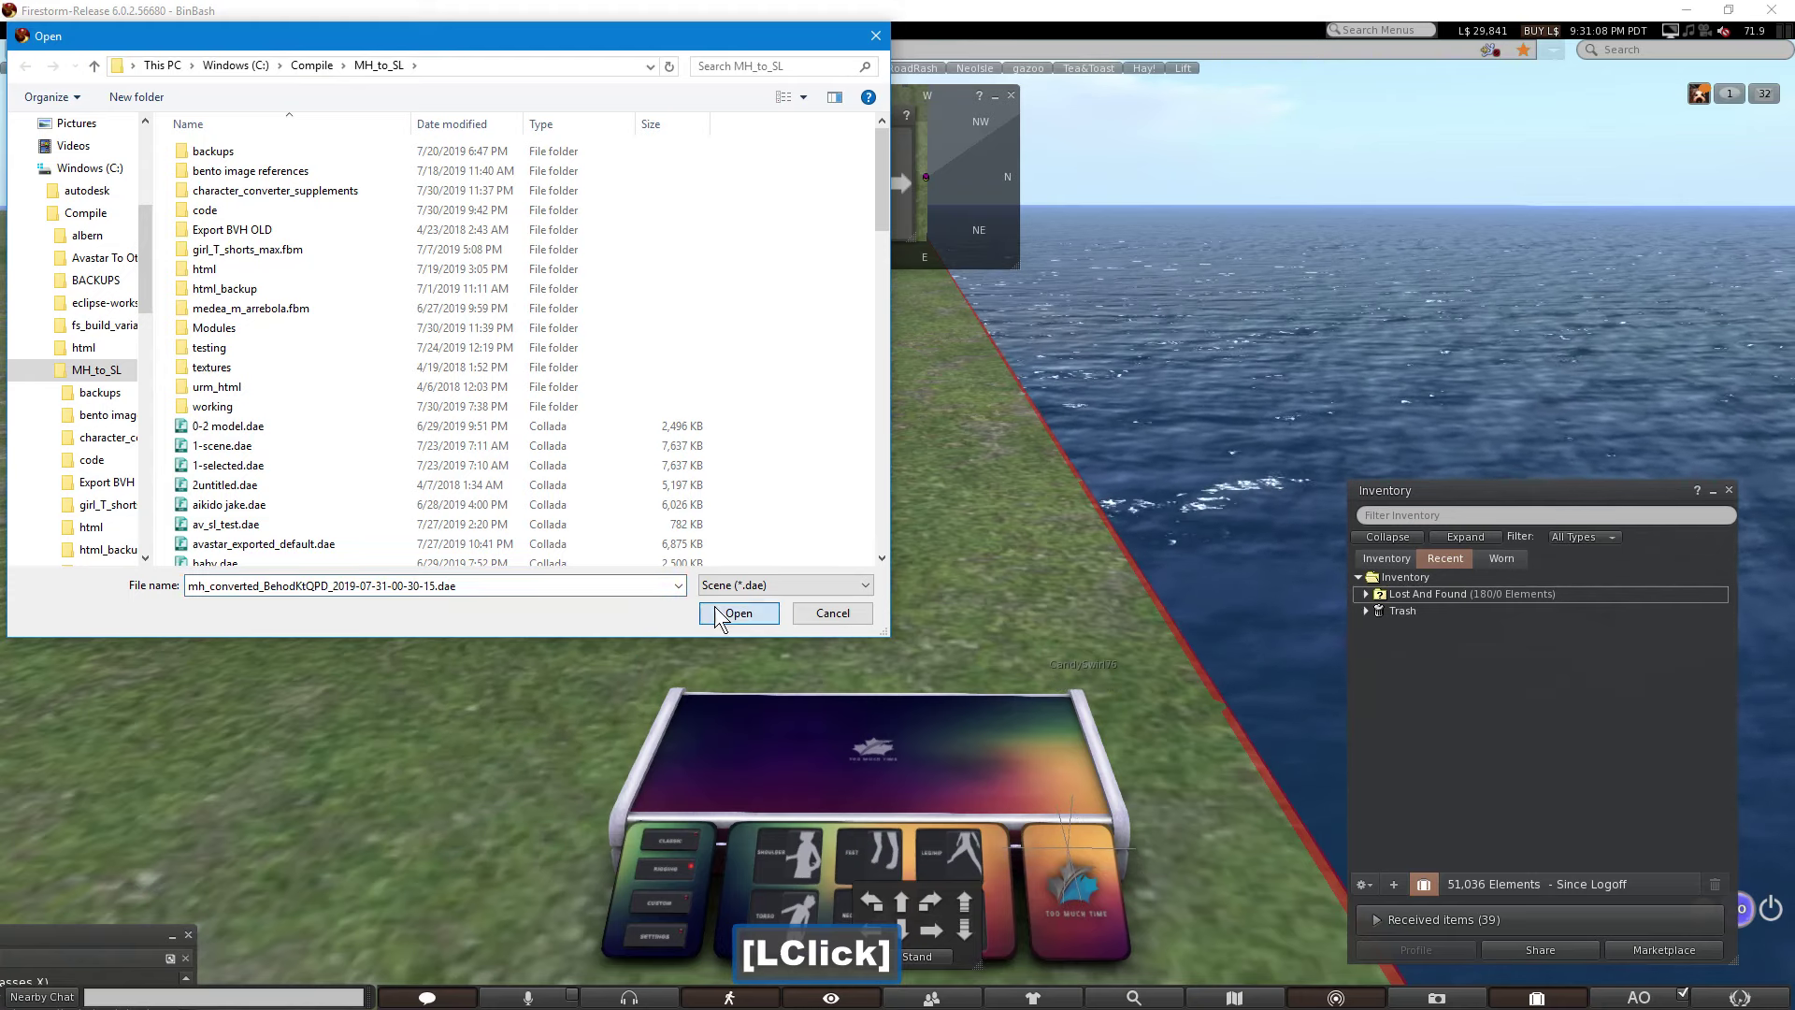
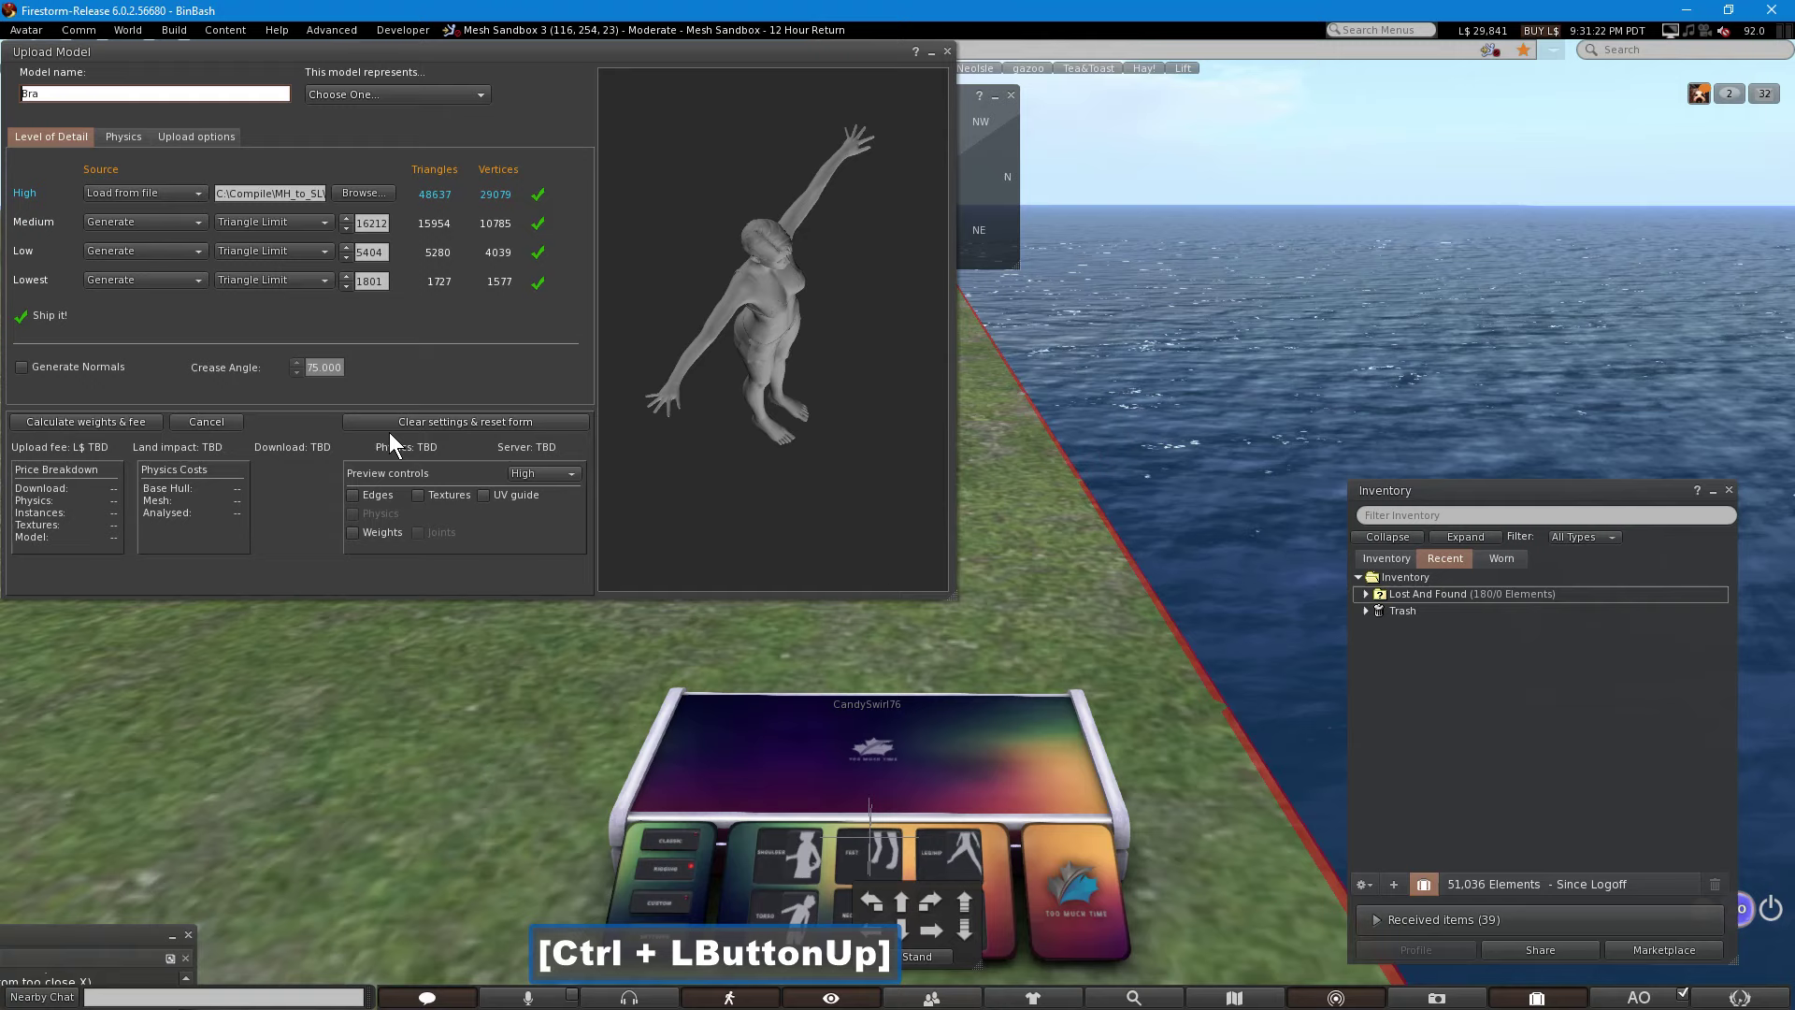
Step: Cut the Lowest and Low LOD triangle limits to 0 and move on to the physics settings
left_click(348, 288)
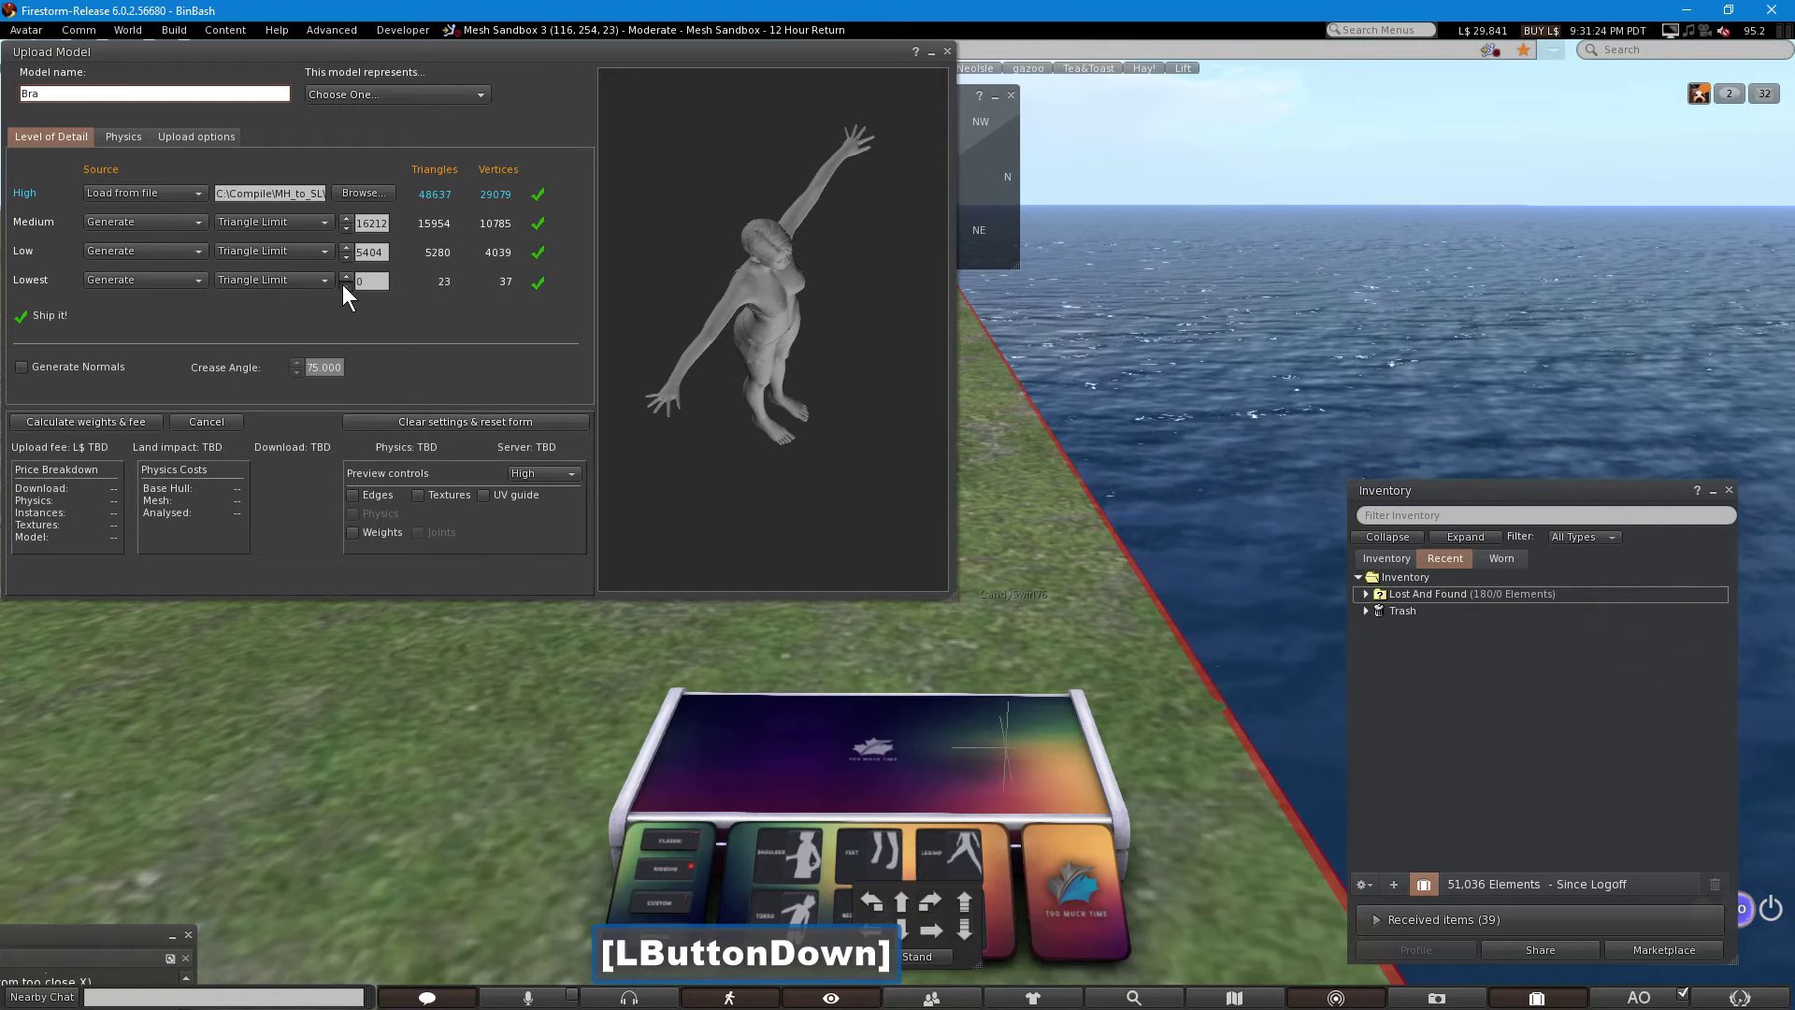
left_click(346, 264)
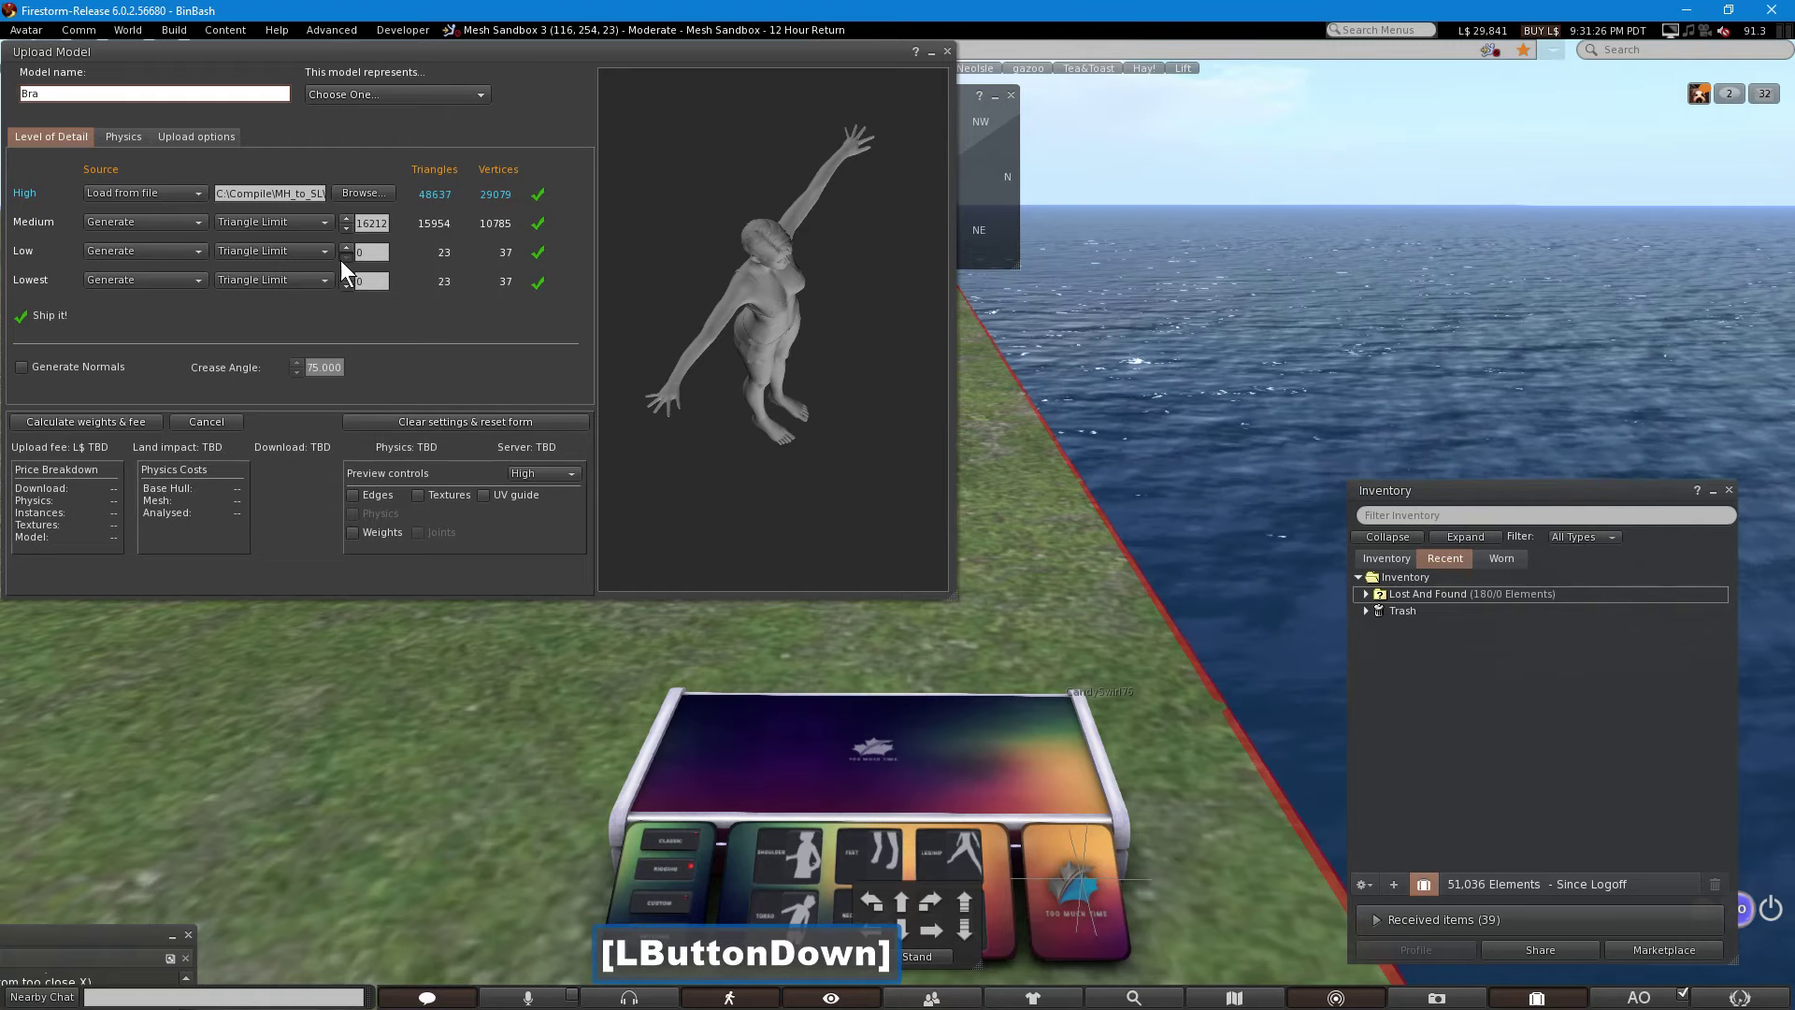
left_click(150, 140)
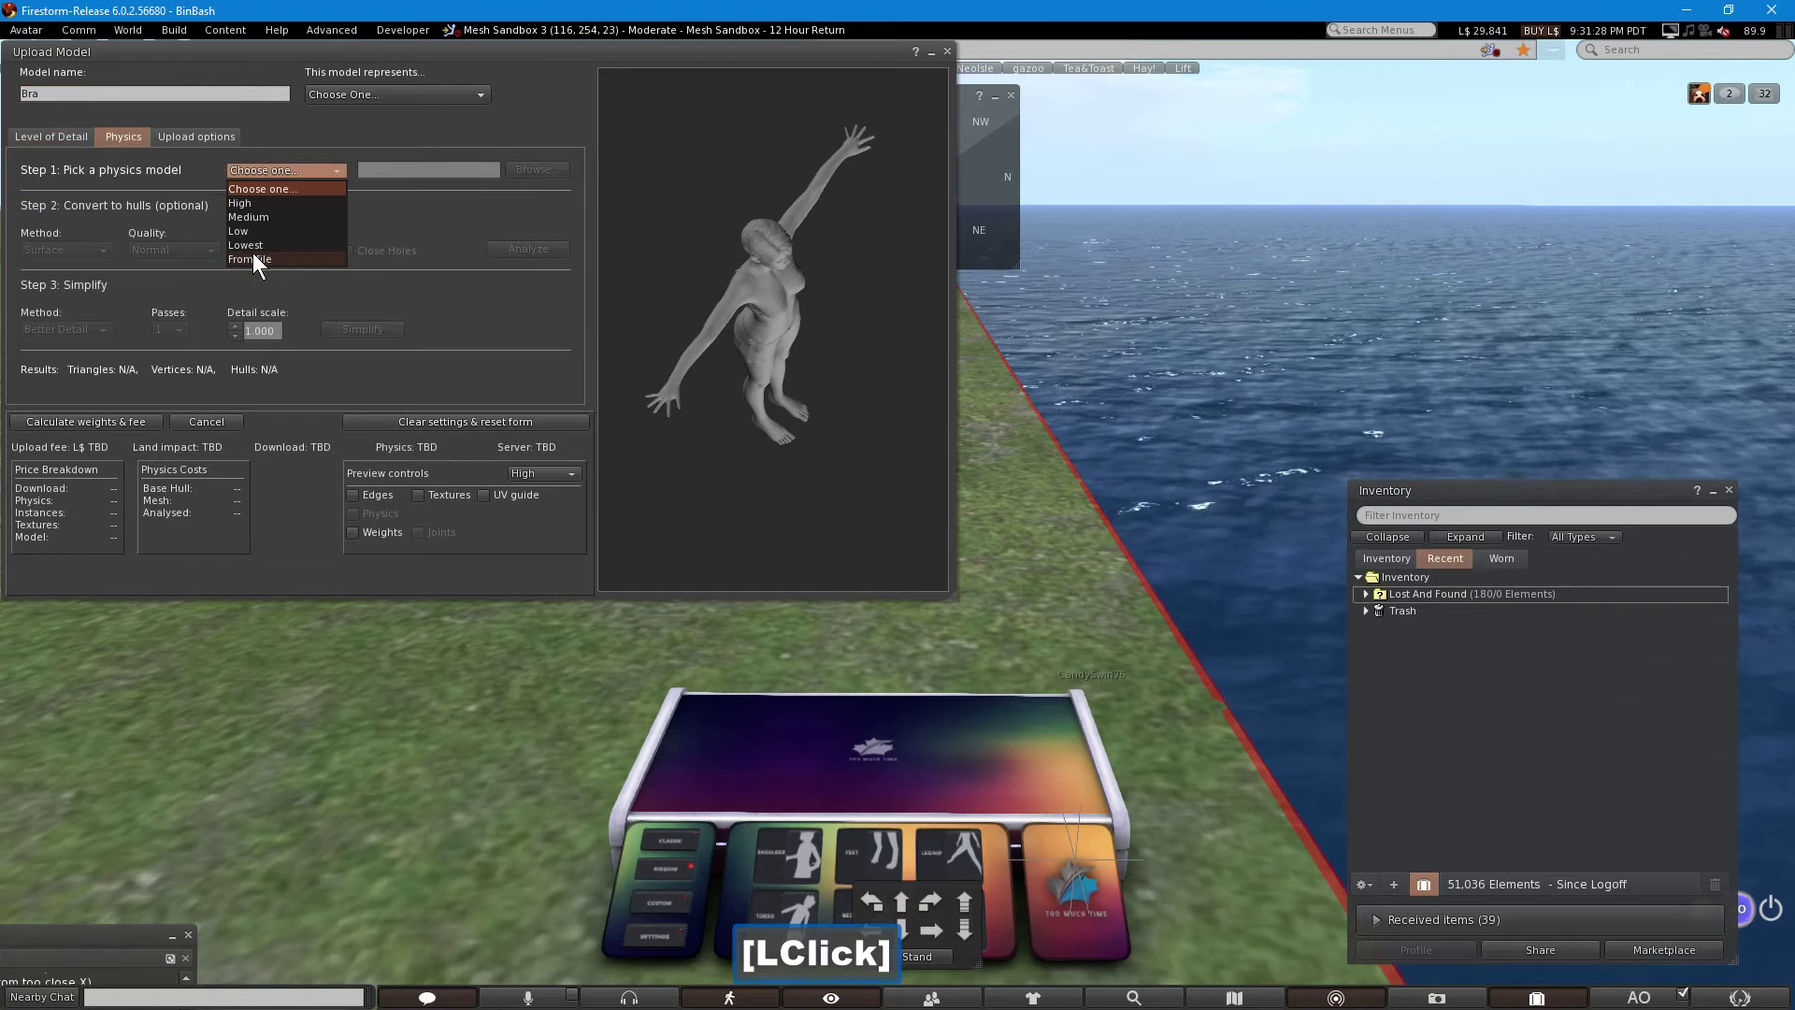
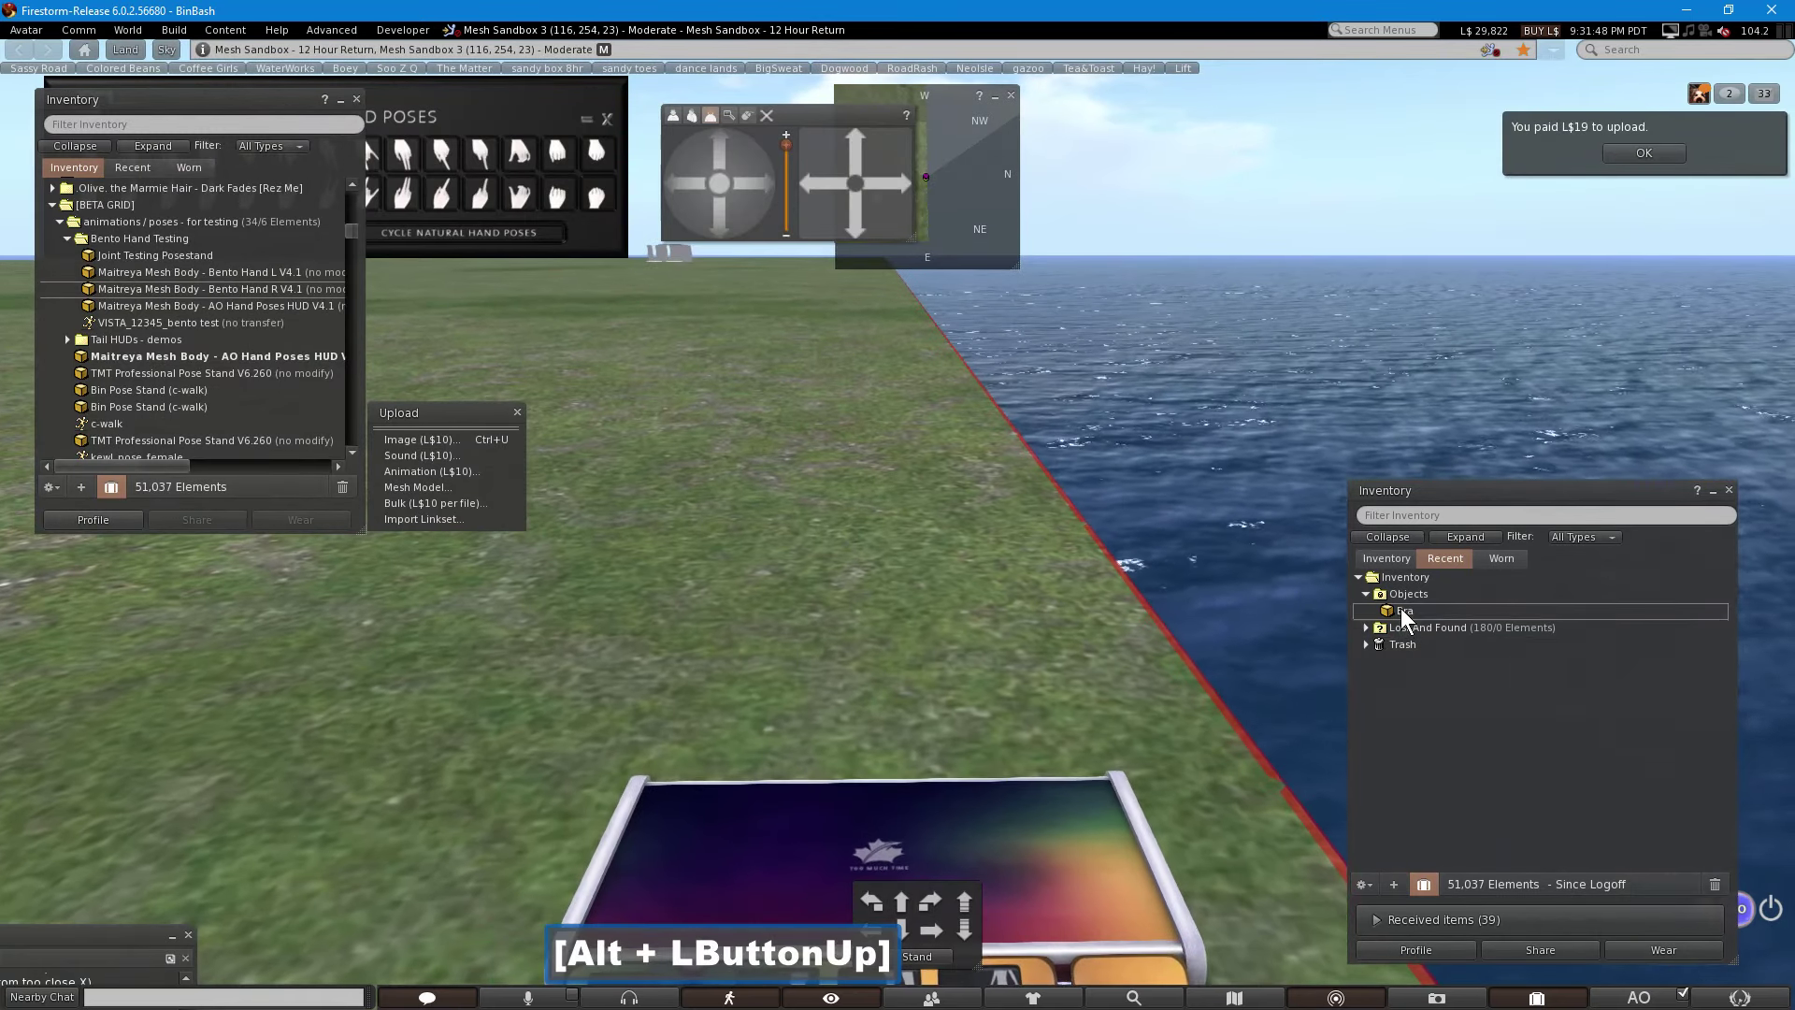
Step: Wear the uploaded Bra from Recent > Objects on the avatar
left_click(1407, 612)
double_click(1407, 612)
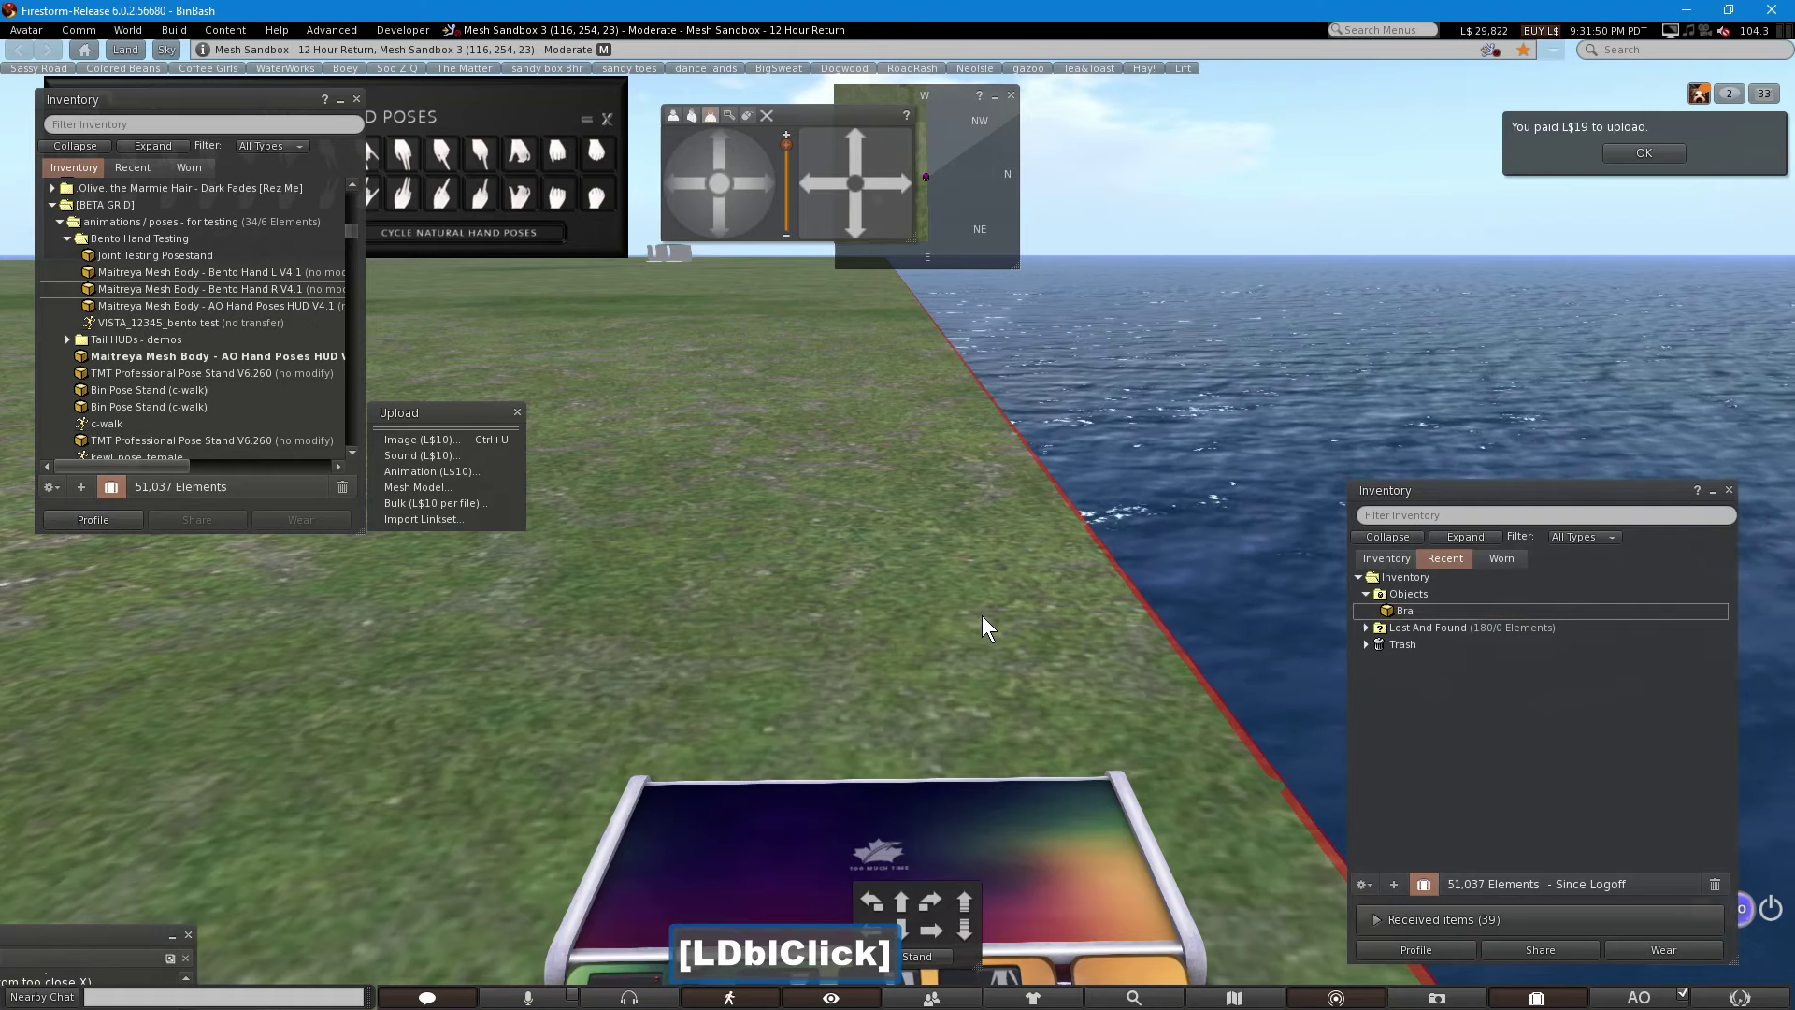
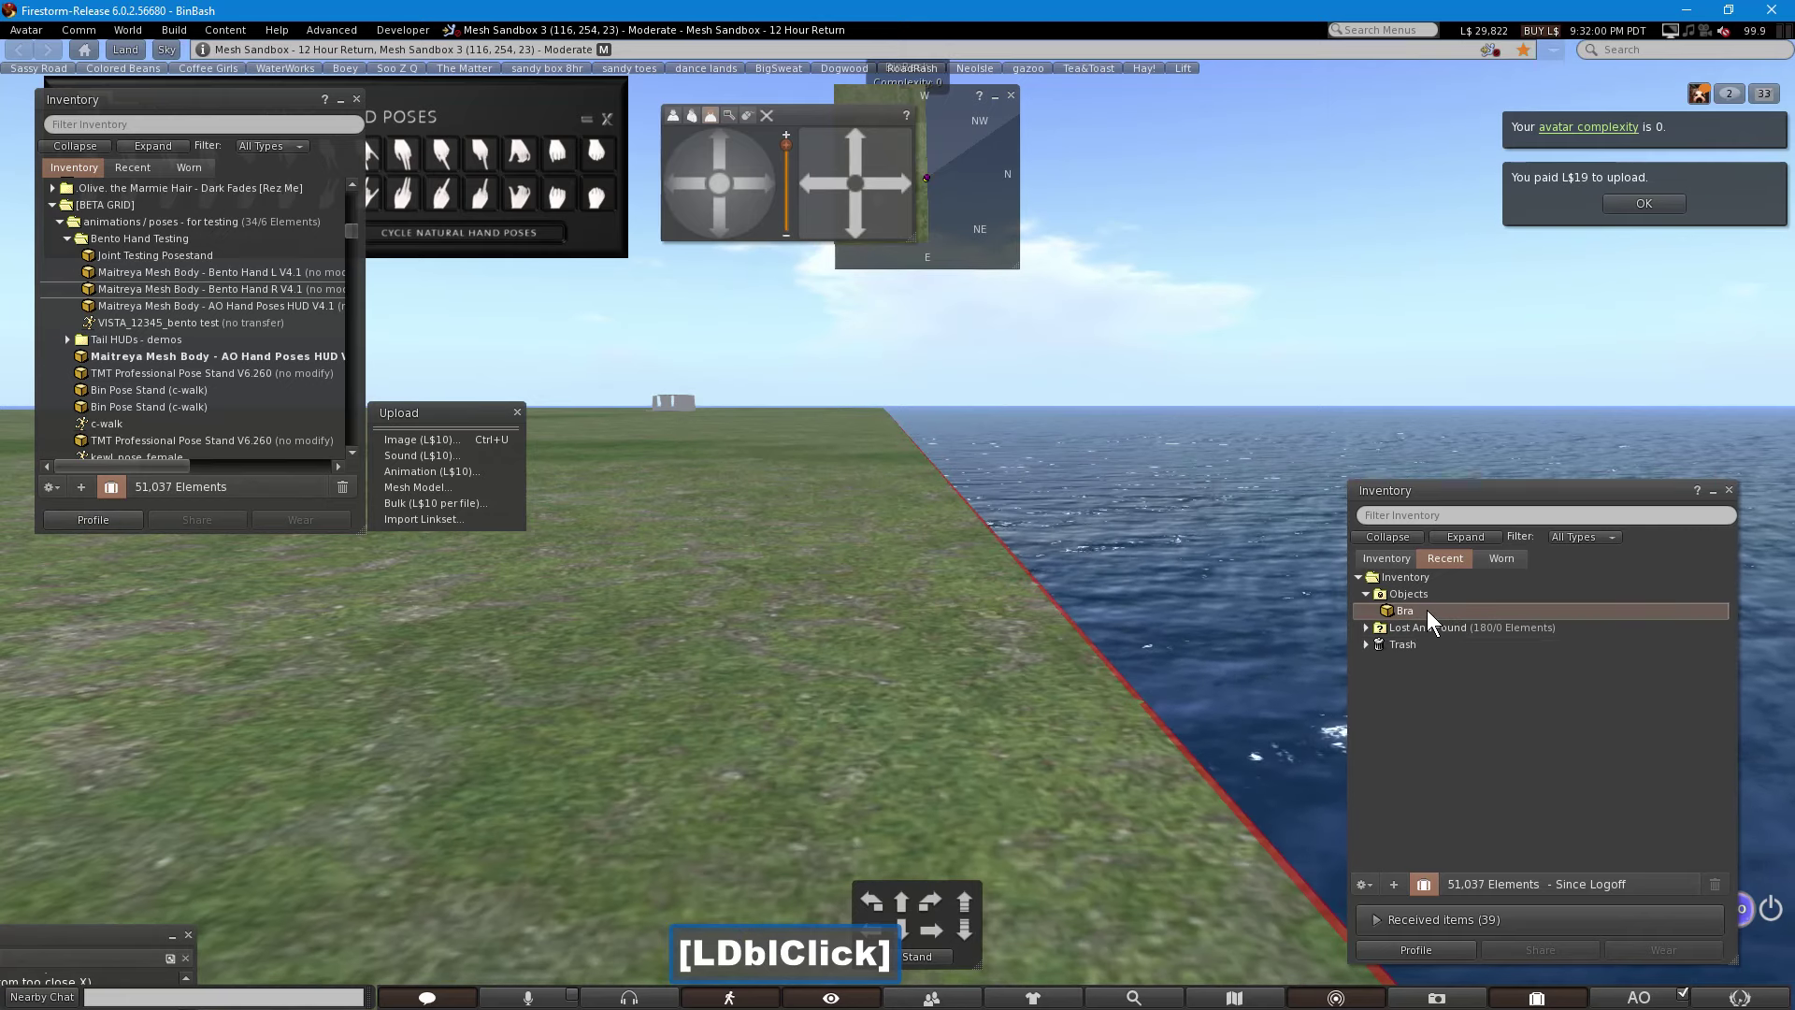
left_click(1432, 614)
double_click(1431, 614)
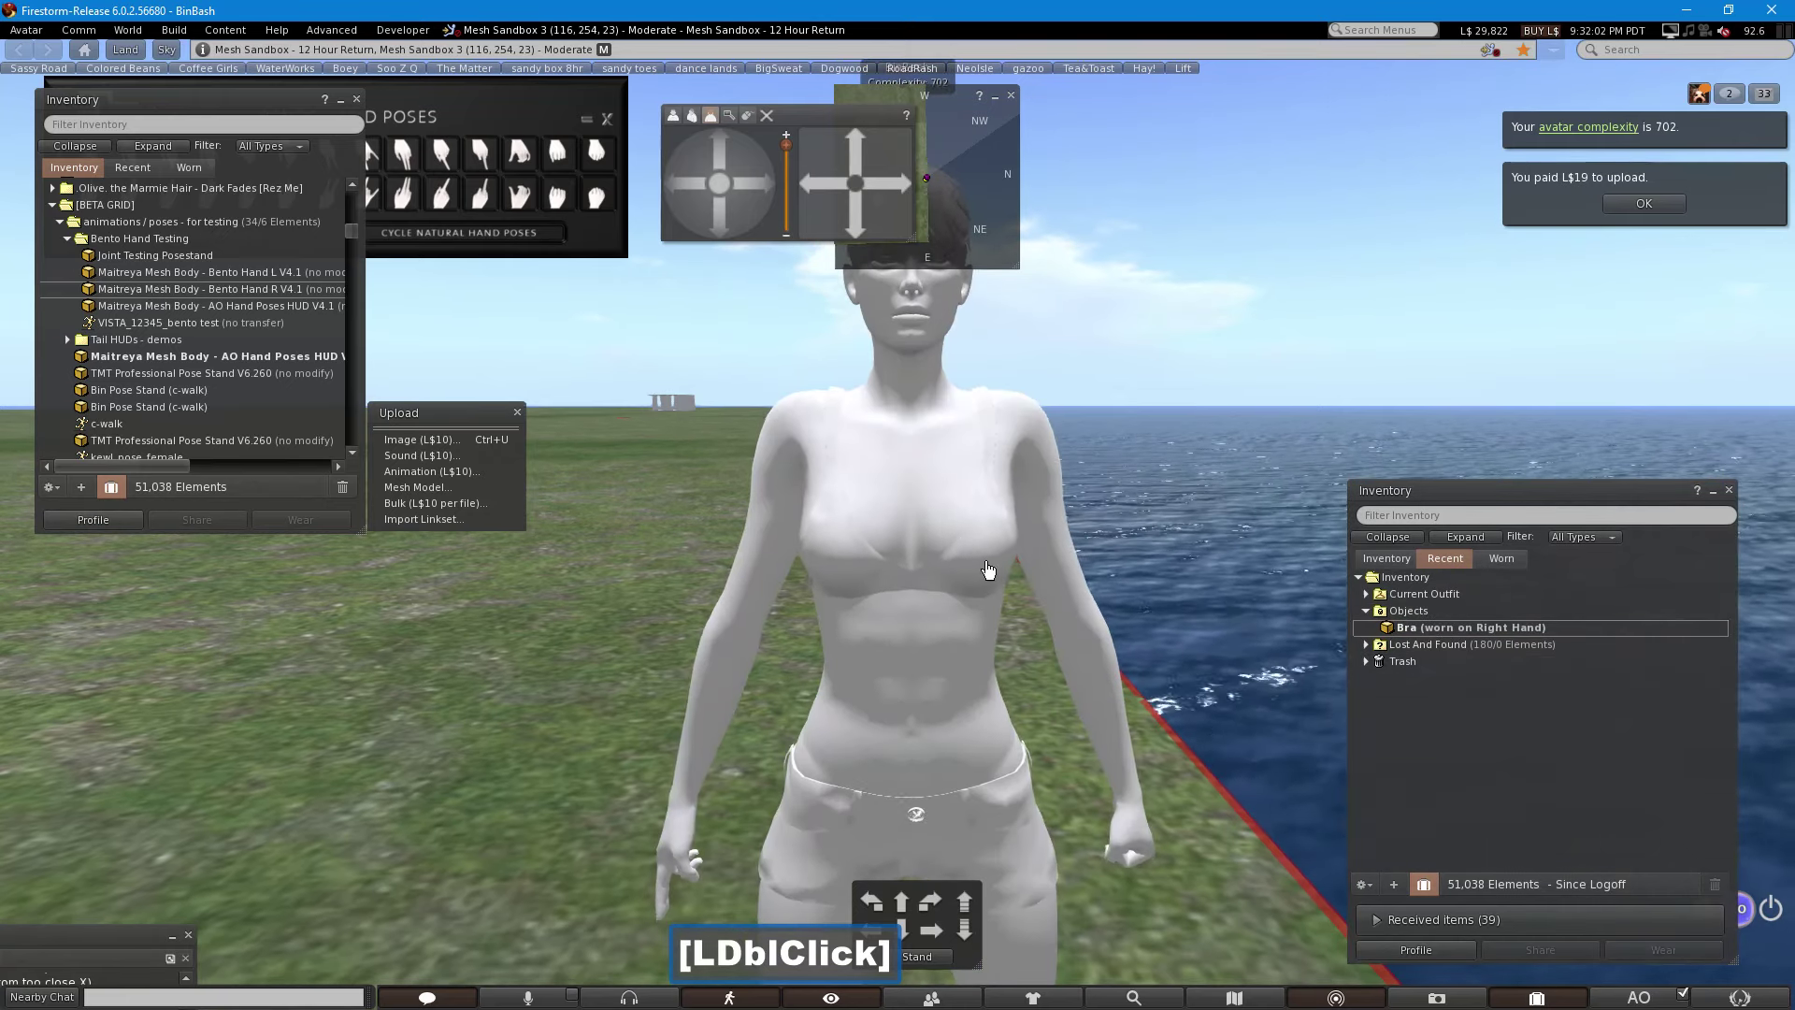
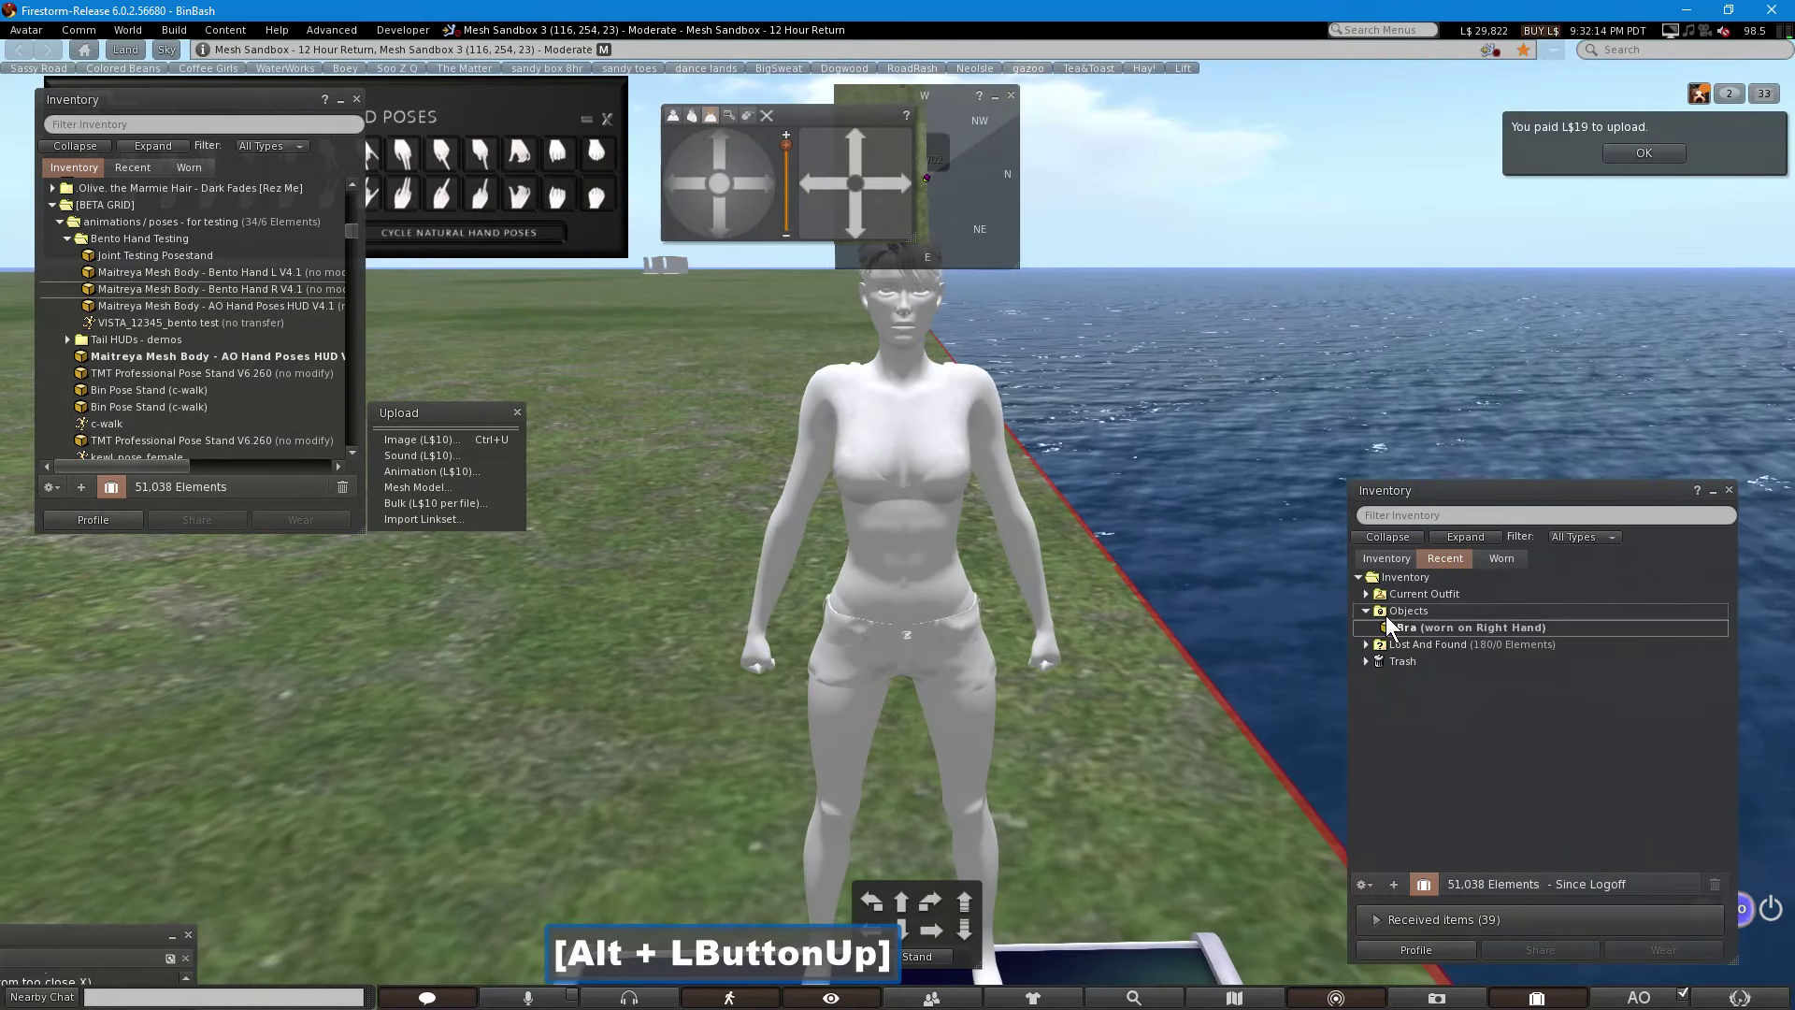
Step: Take the Bra off and put it back on so it sits on the chest
left_click(1400, 631)
double_click(1400, 631)
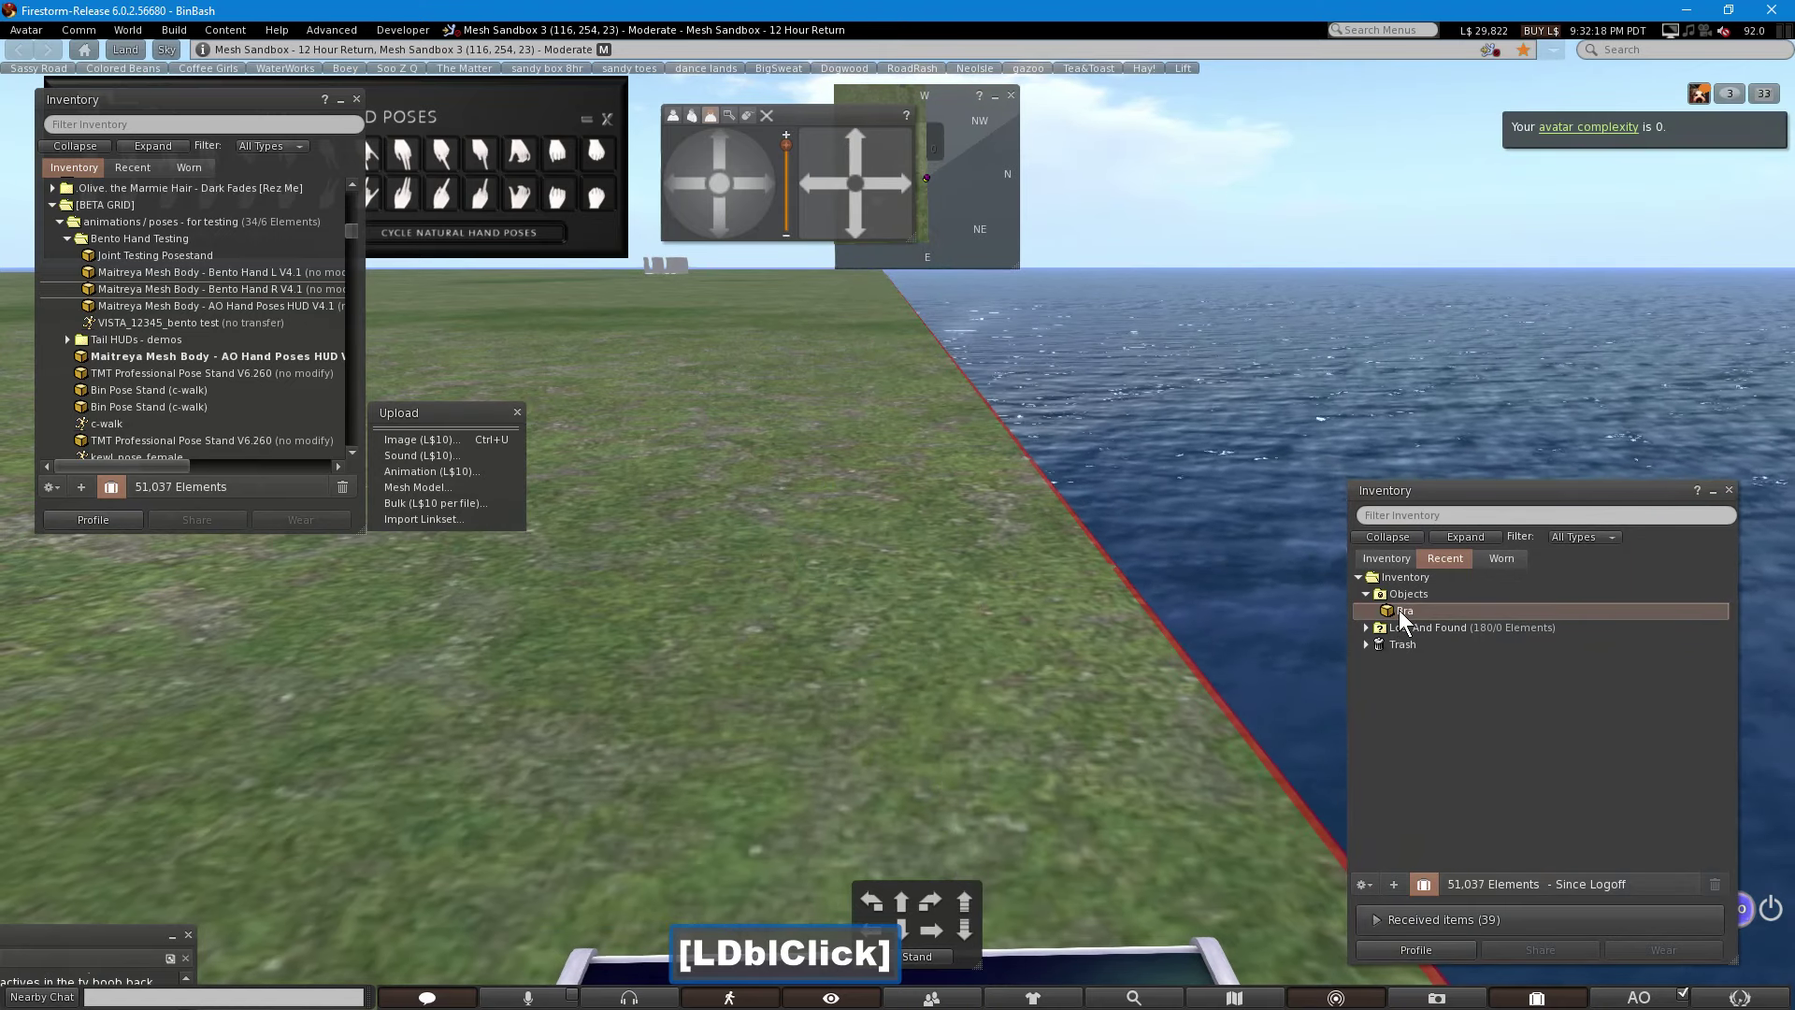
left_click(1404, 615)
double_click(1403, 614)
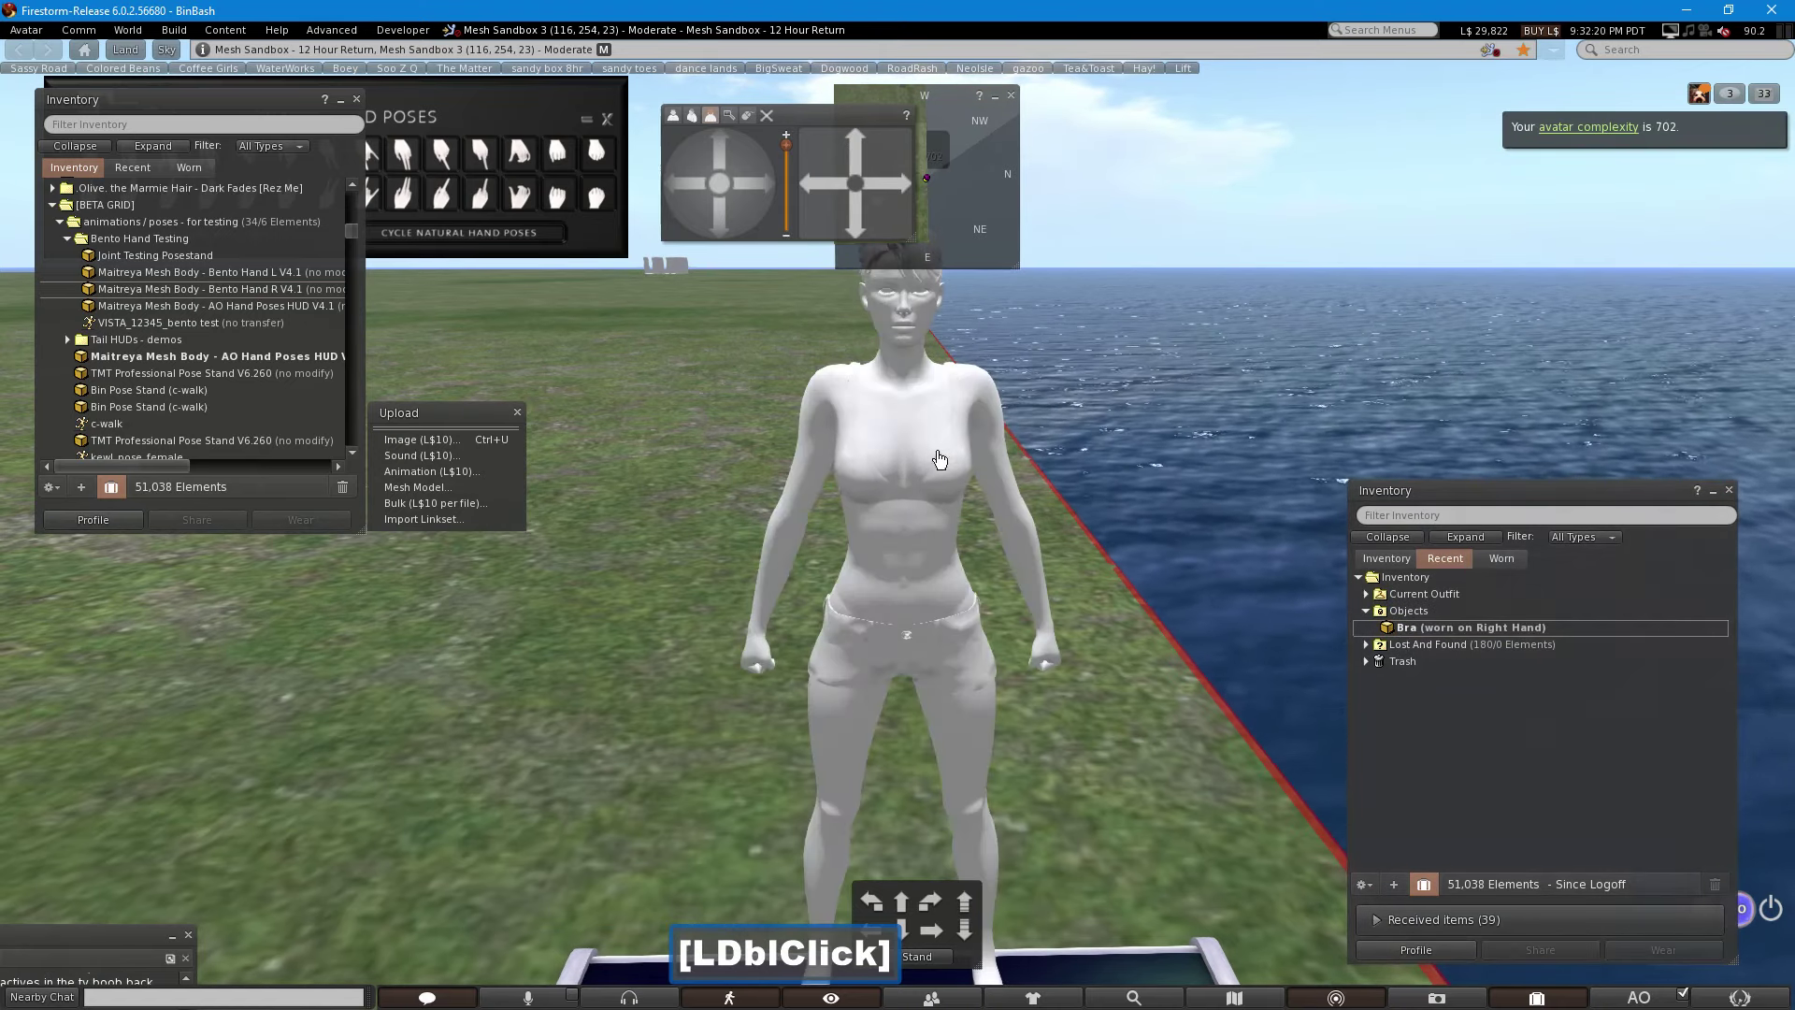